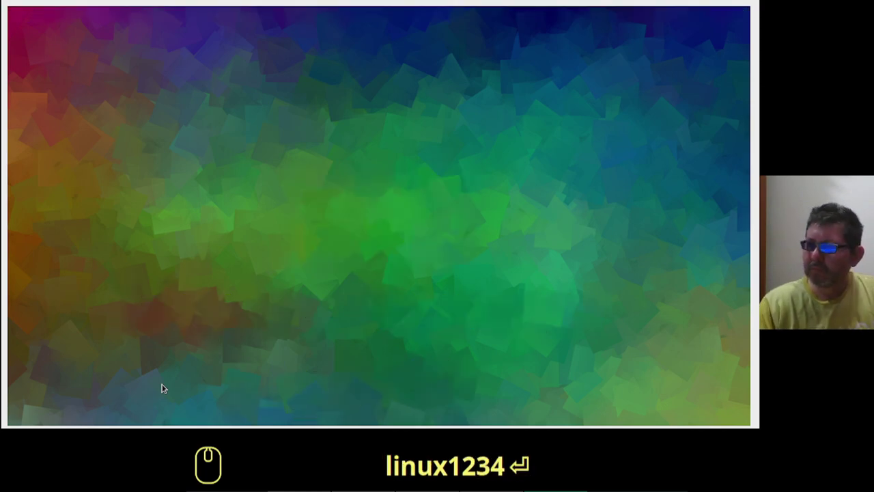
Step: Show memory usage with free -h and disk usage with df -h in the terminal
key("Return")
key("BackSpace")
key("Return")
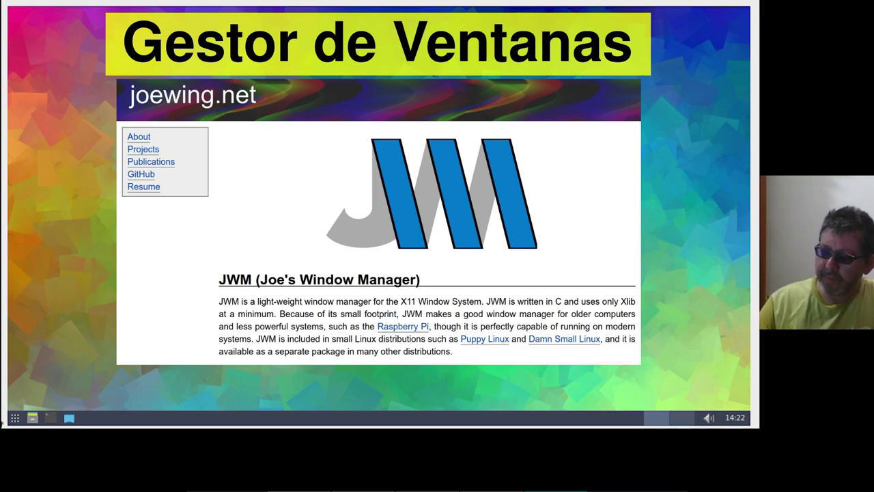
left_click(50, 418)
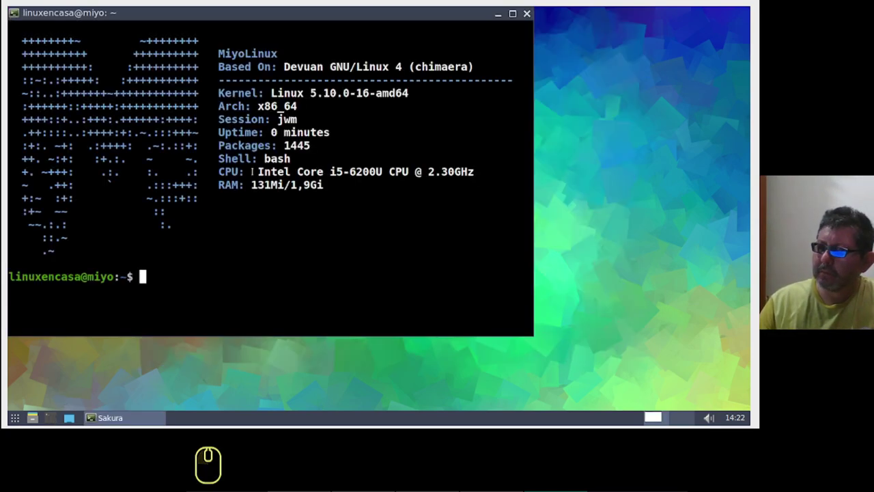
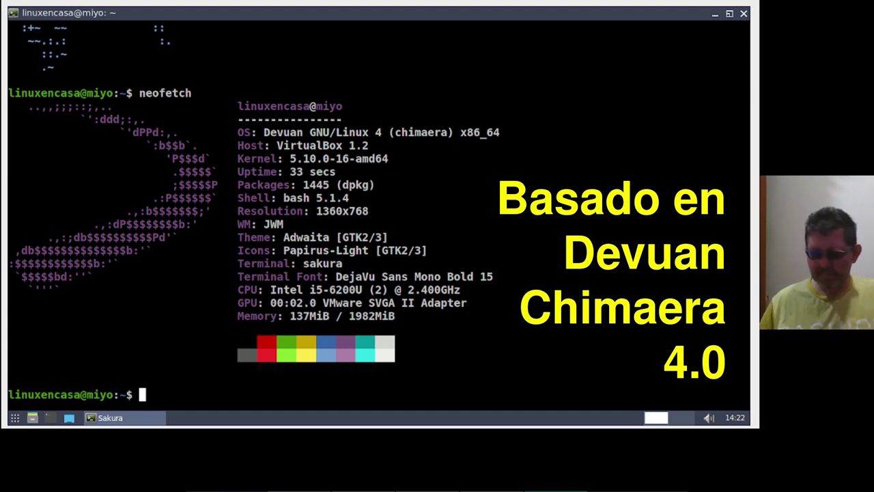
type("ree")
key("space")
type("h")
key("Return")
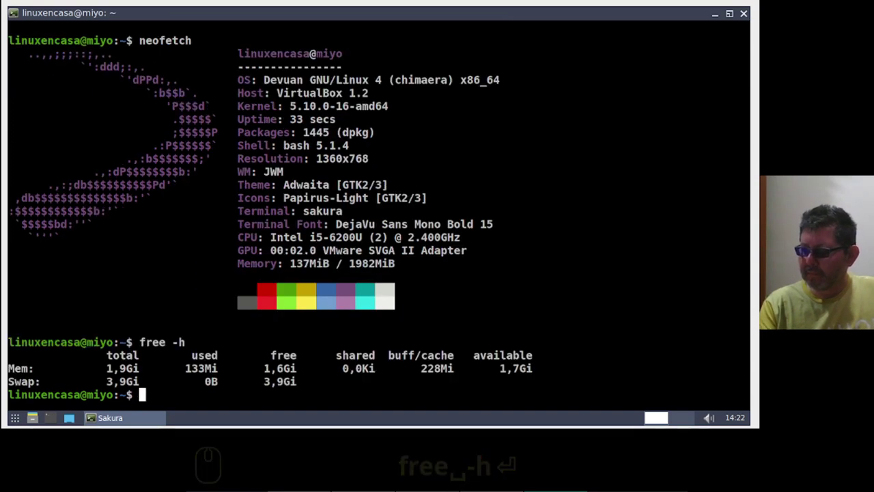
type("f")
key("Return")
key("Return")
Step: Print /etc/os-release and the kernel version with uname -a, then start htop
type("at")
type("/etc")
key("Tab")
type("s")
key("Tab")
key("Return")
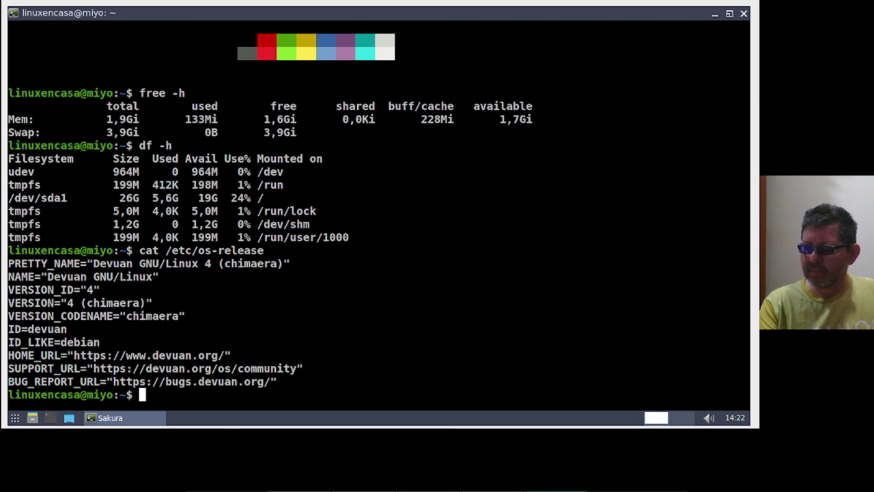
type("name -a")
key("Return")
key("Return")
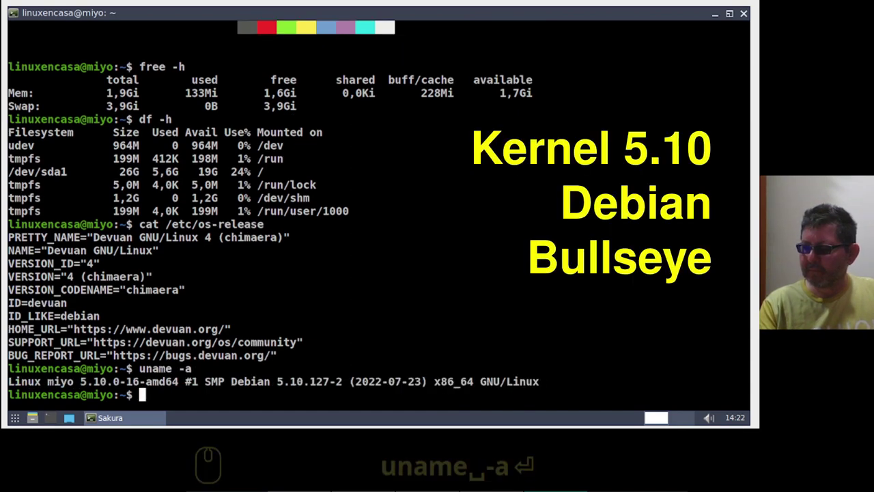
type("top")
key("Return")
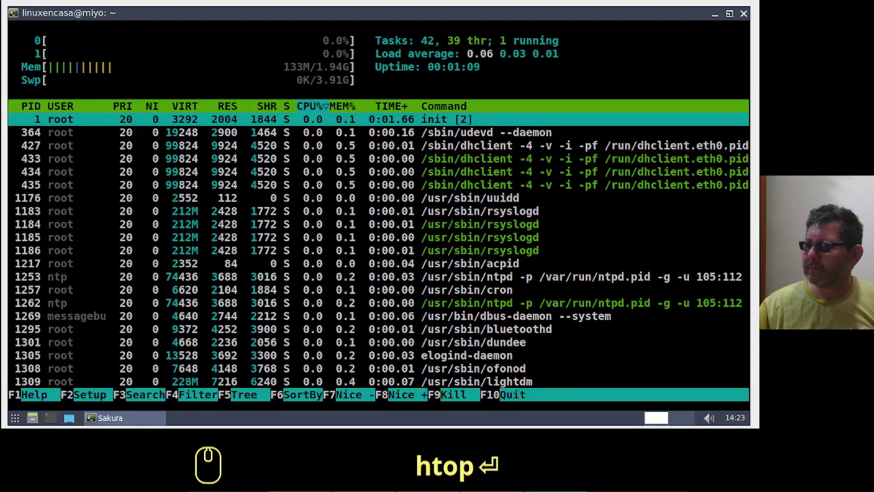
Step: Launch Firefox from the JWM Internet menu while htop keeps monitoring processes
key("Return")
key("BackSpace")
key("Return")
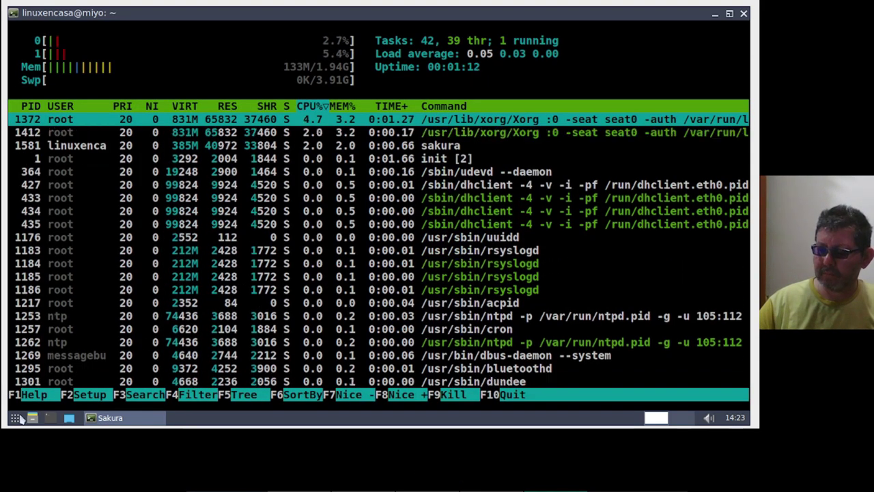
left_click_drag(14, 423, 60, 353)
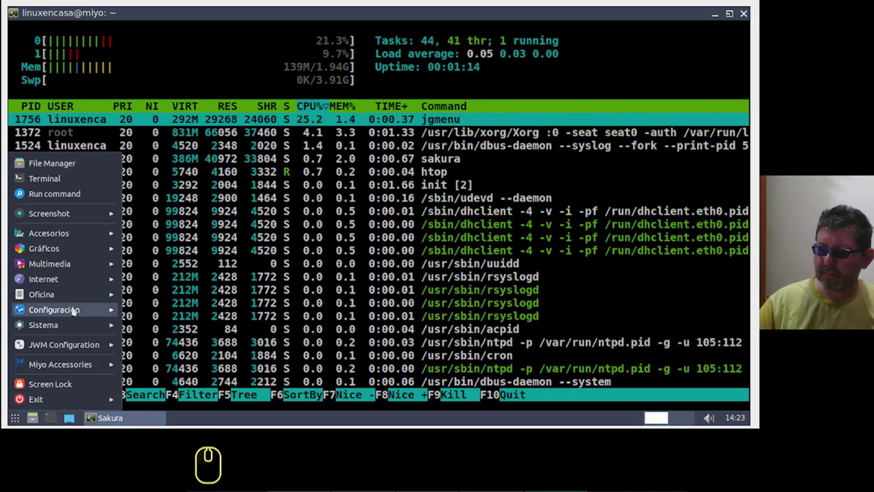
left_click_drag(160, 284, 276, 211)
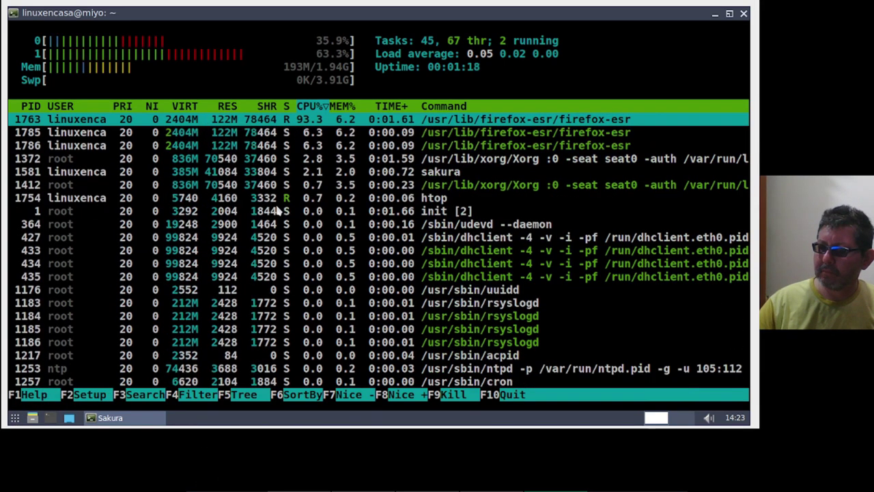
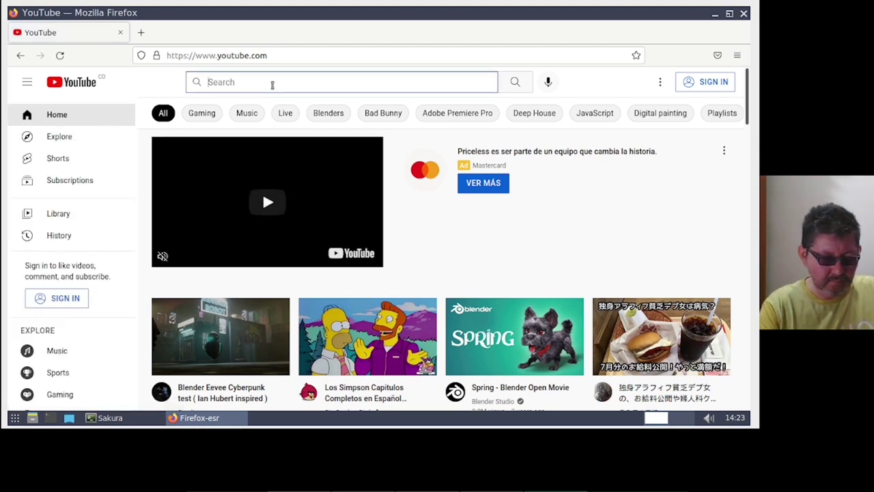
Step: Search YouTube for 'blender movie tears' and start the Tears of Steel open movie
type("blender movie tear")
type("s")
key("Down")
key("Return")
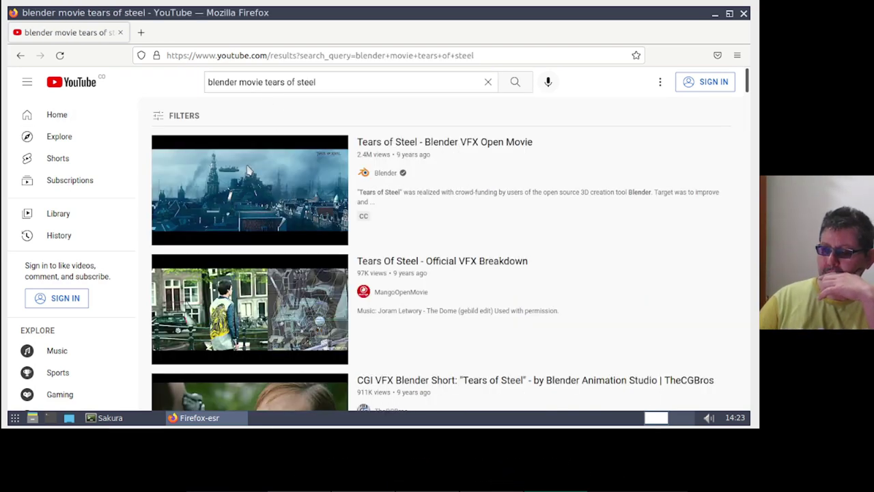
left_click_drag(245, 175, 245, 175)
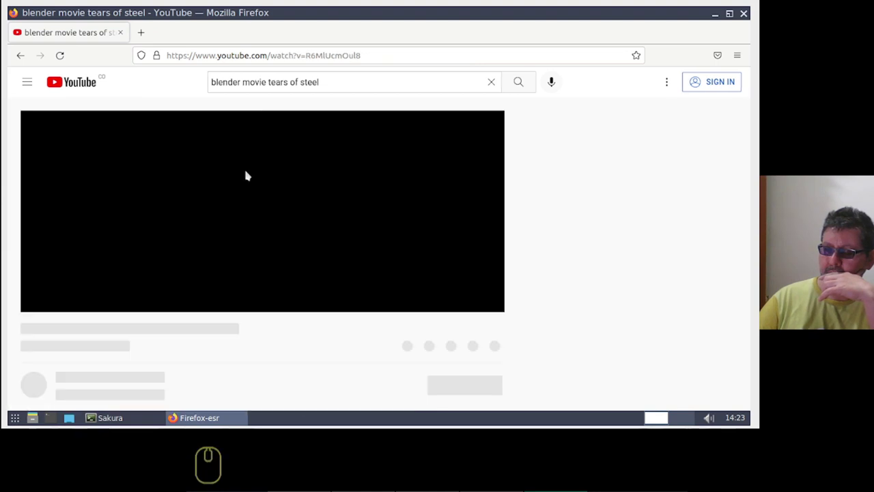
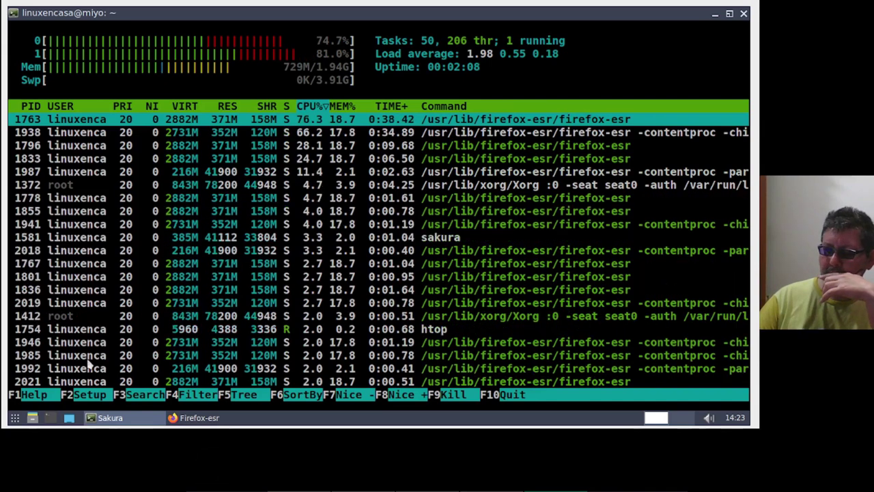
Step: Launch LibreOffice Writer from the Oficina menu while Firefox loads the CPU
left_click_drag(10, 423, 67, 295)
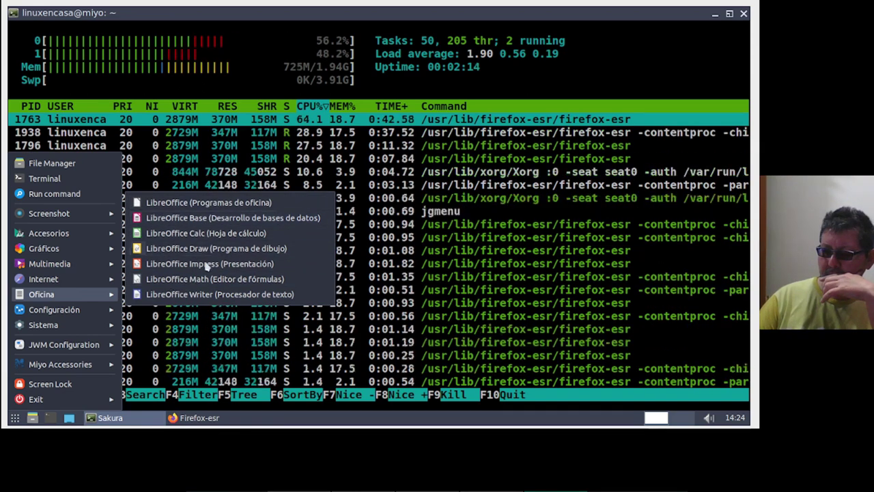
left_click_drag(199, 300, 198, 299)
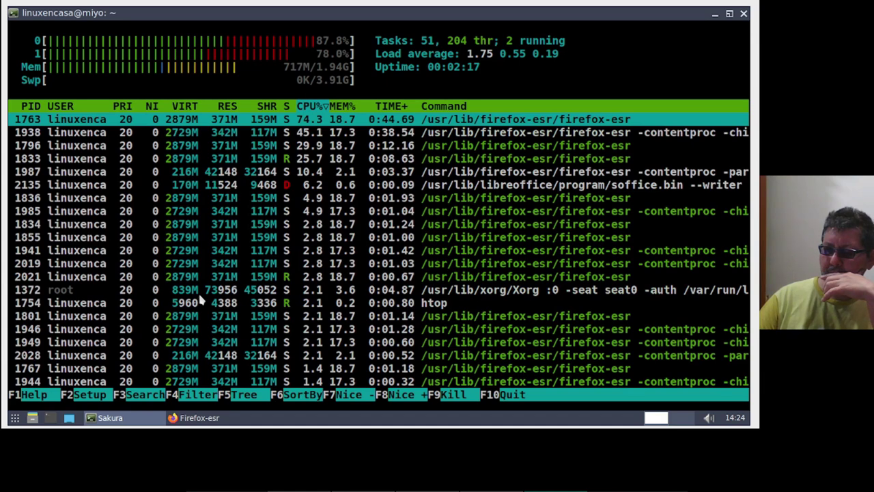
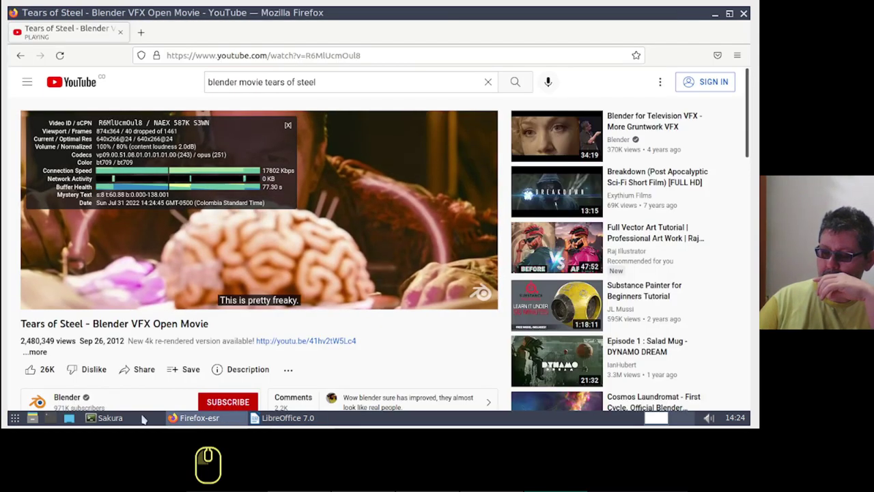
Step: Take a delayed screenshot of the playing video page from the Screenshot menu
left_click_drag(14, 421, 106, 221)
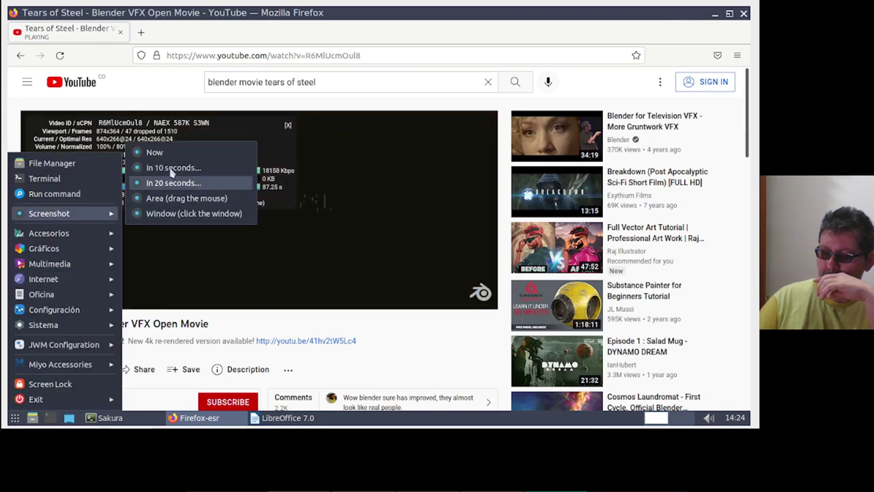
left_click(170, 158)
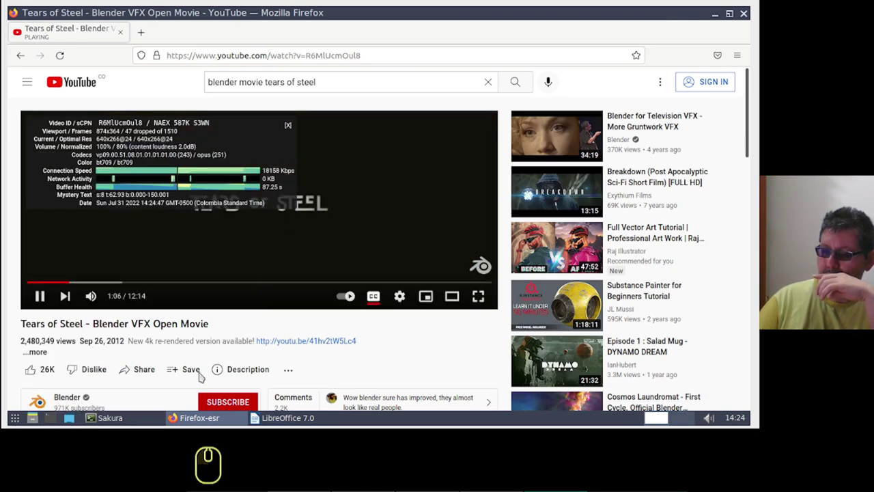
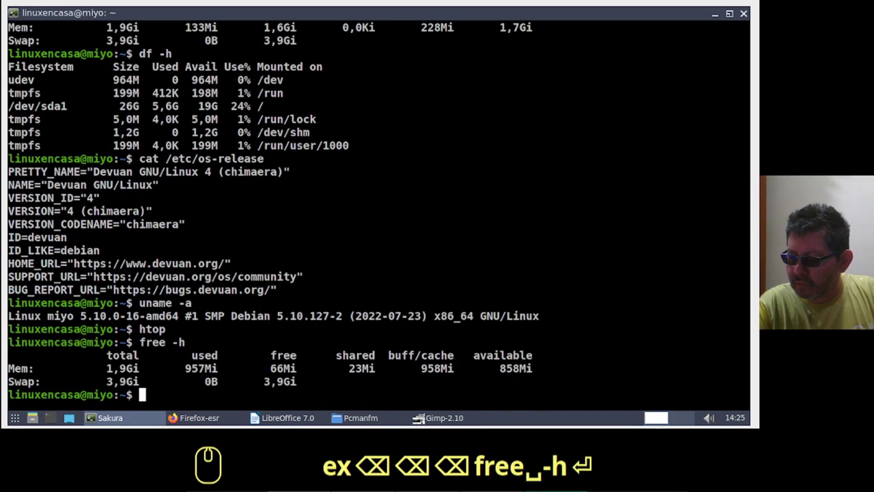
Step: Exit the terminal session and view the opened scrot screenshot in GIMP
type("xit")
key("Return")
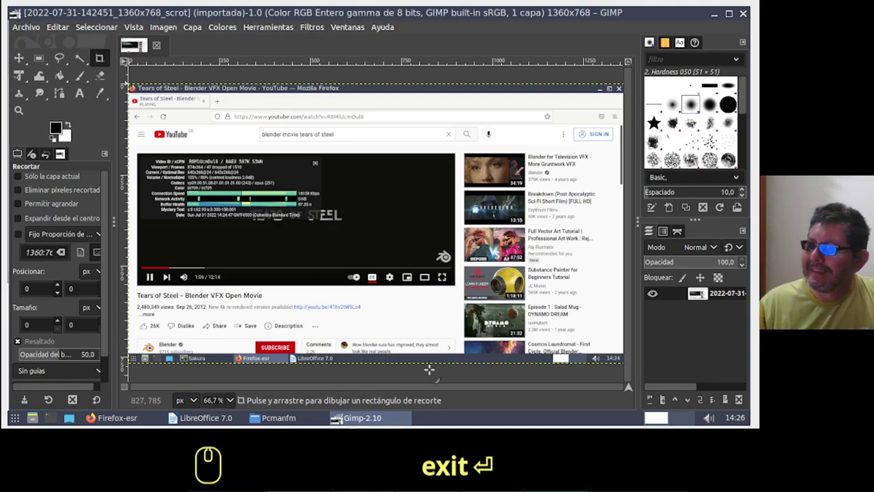
key("Return")
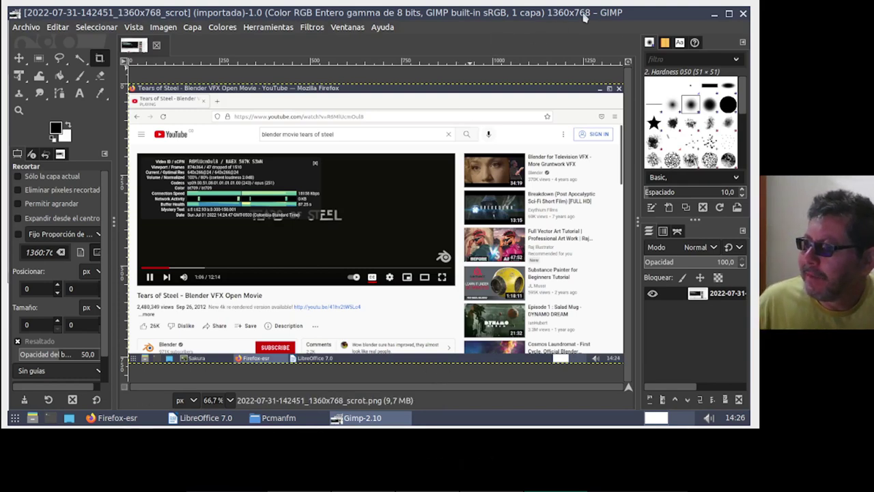